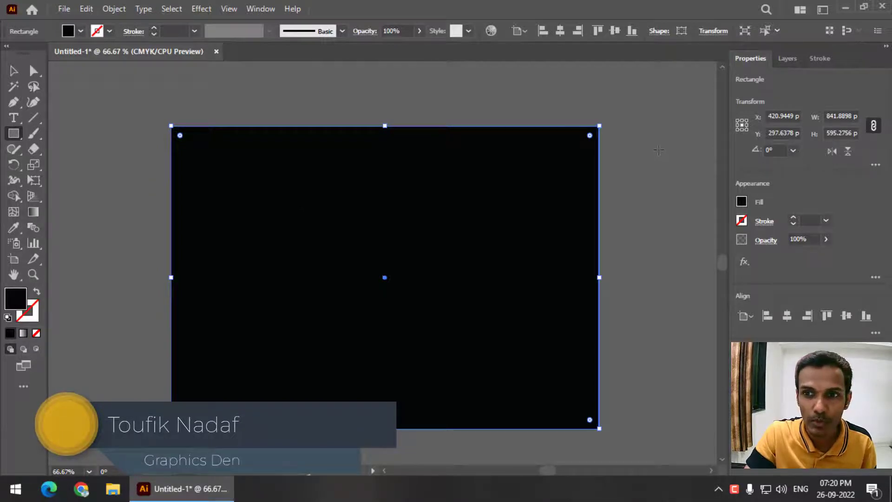
Lock the black rectangle and write TEXT in Montserrat Black, enlarged across the artboard.
{"action": "left_click", "coordinate": [784, 66]}
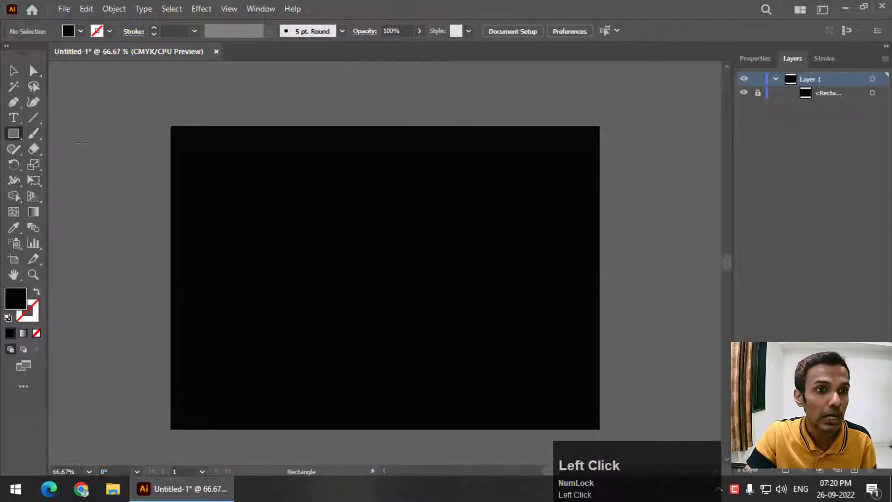
{"action": "left_click", "coordinate": [103, 158]}
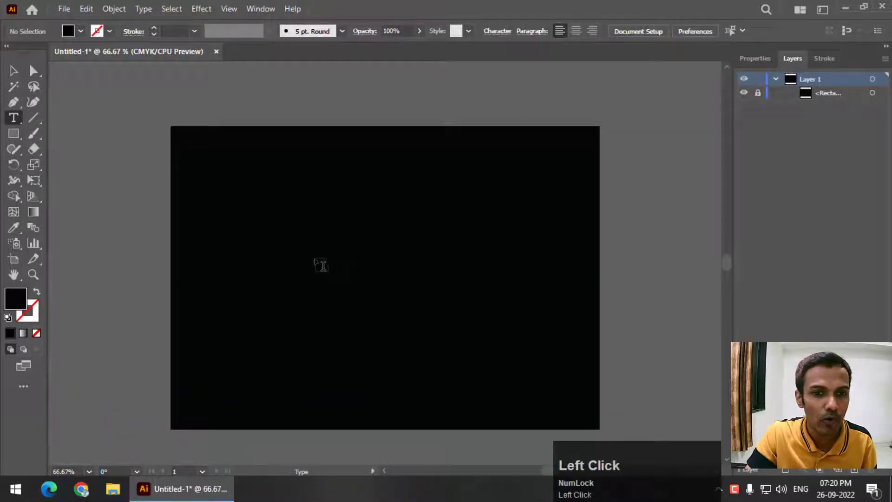
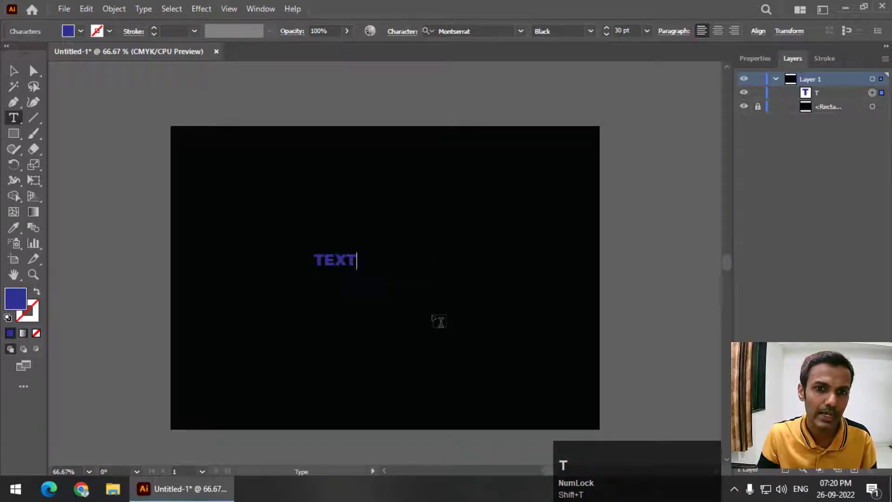
{"action": "left_click_drag", "start_coordinate": [24, 77], "coordinate": [826, 67]}
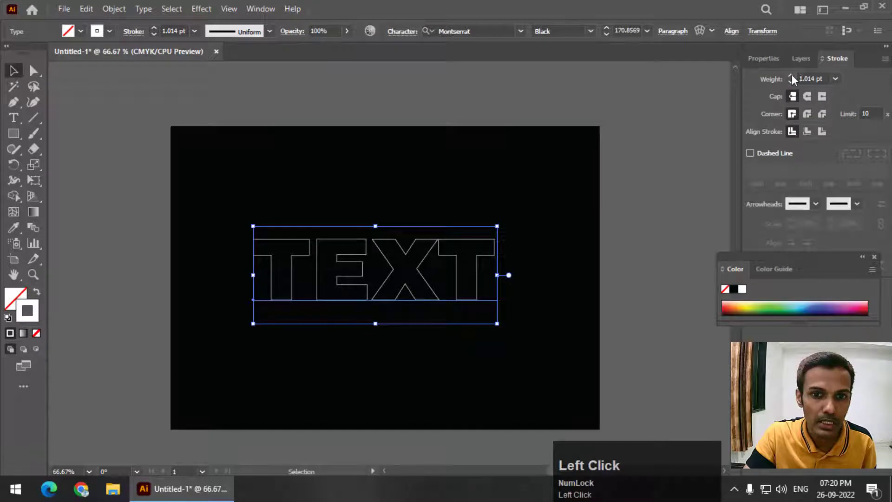
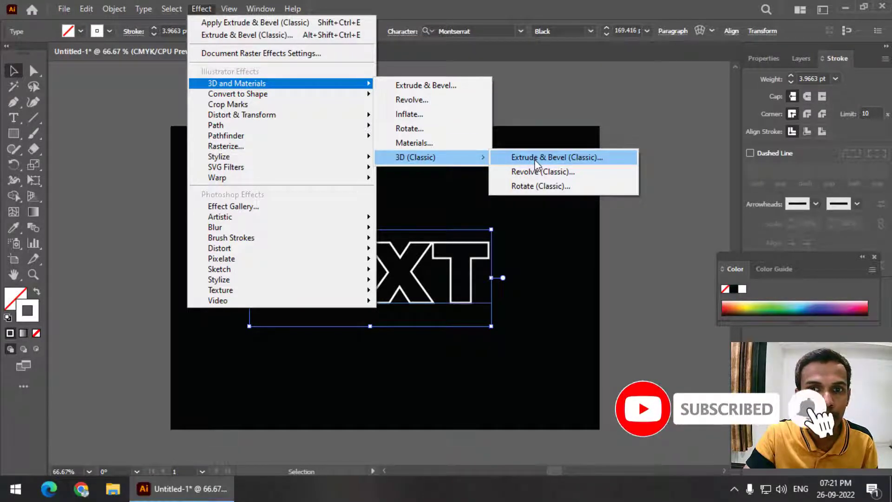
Apply Extrude & Bevel (Classic) with Isometric Top position and Extrude Depth 0.
{"action": "double_click", "coordinate": [540, 164]}
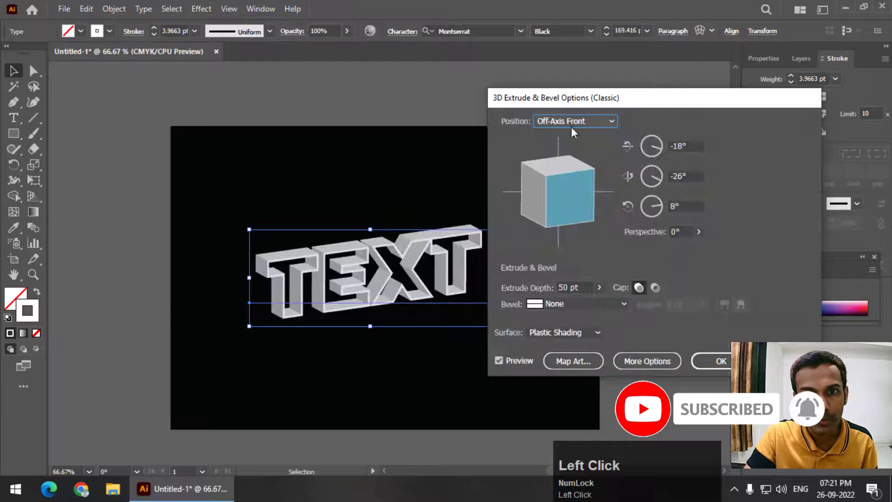
{"action": "left_click", "coordinate": [574, 126]}
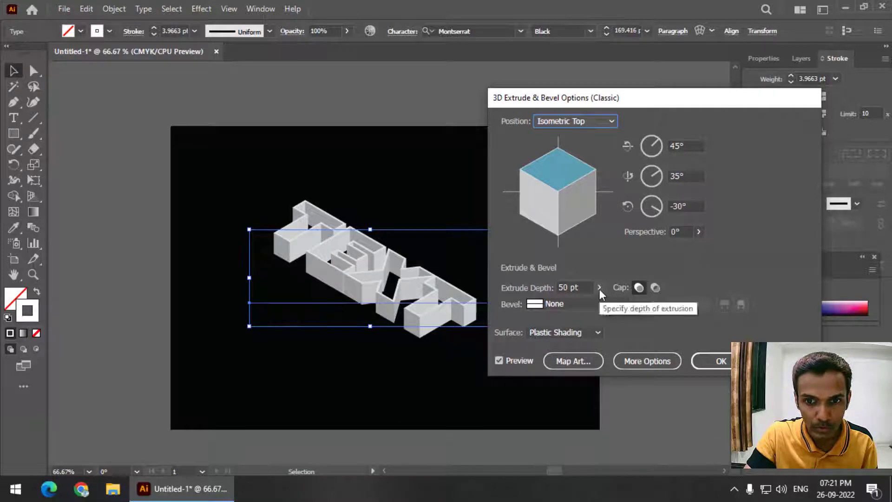
{"action": "left_click_drag", "start_coordinate": [604, 294], "coordinate": [726, 369]}
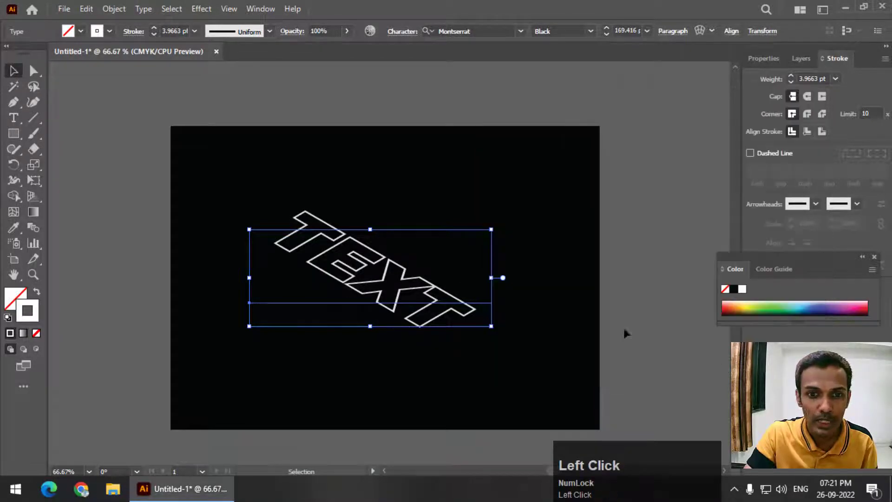
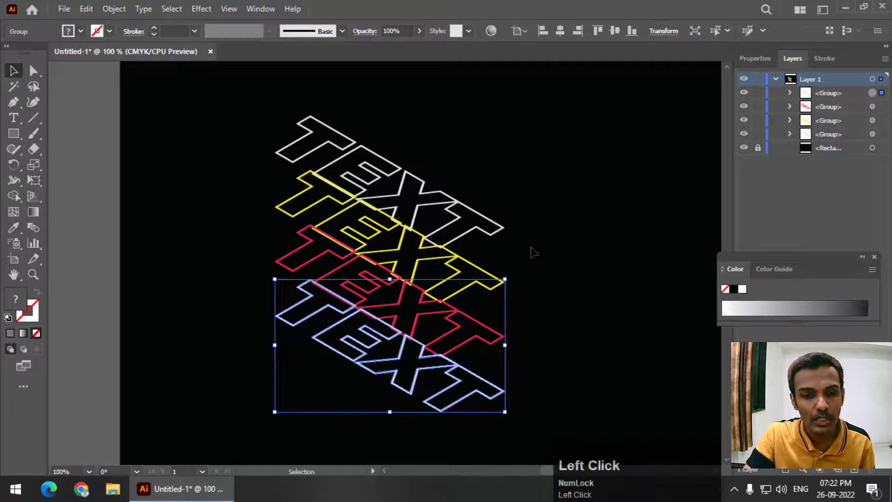
Set the third copy's stroke colour to red F70D45 in the Color Picker.
{"action": "left_click", "coordinate": [22, 307]}
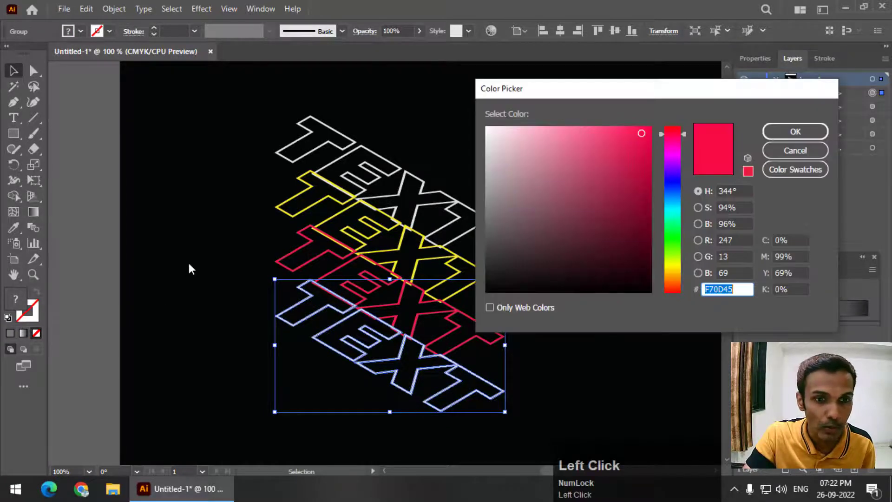
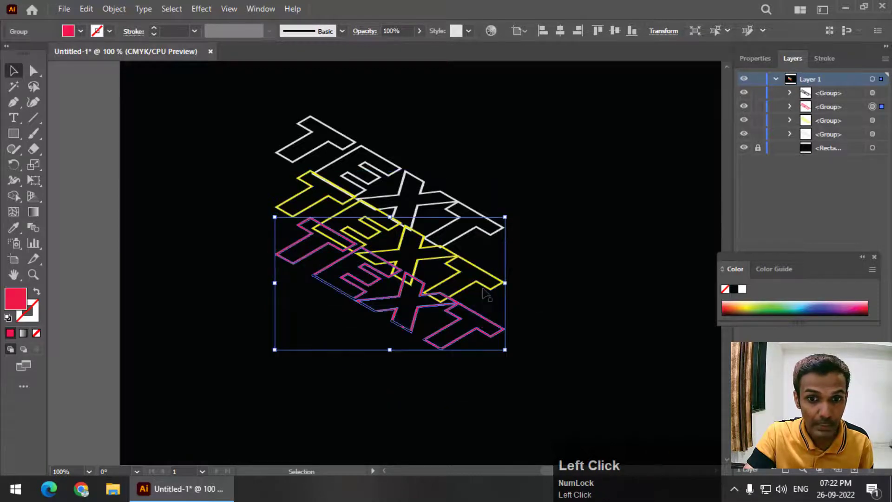
Drag the group sublayers in Layers so the white copy is frontmost and the dark copy backmost.
{"action": "left_click", "coordinate": [852, 116]}
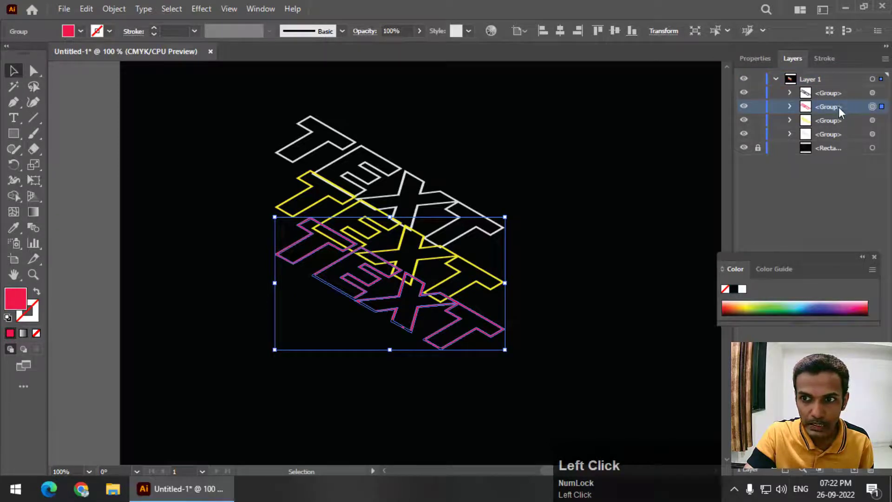
{"action": "left_click", "coordinate": [835, 125]}
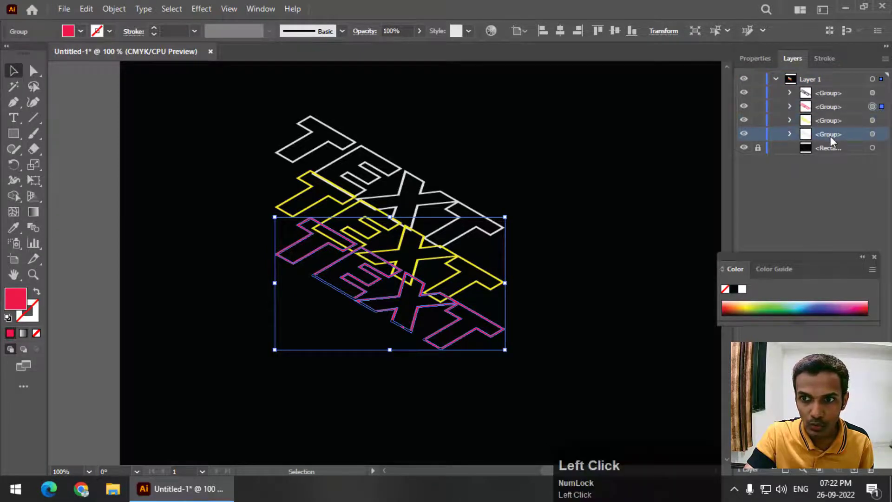
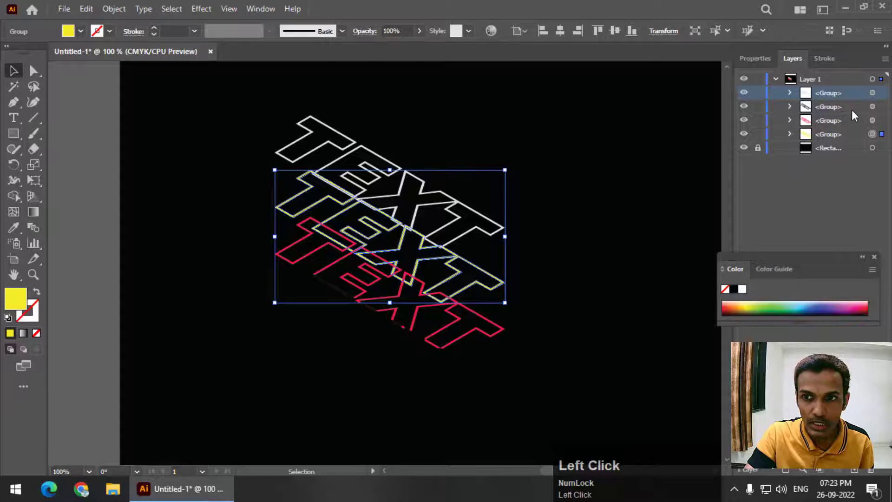
{"action": "left_click", "coordinate": [831, 112]}
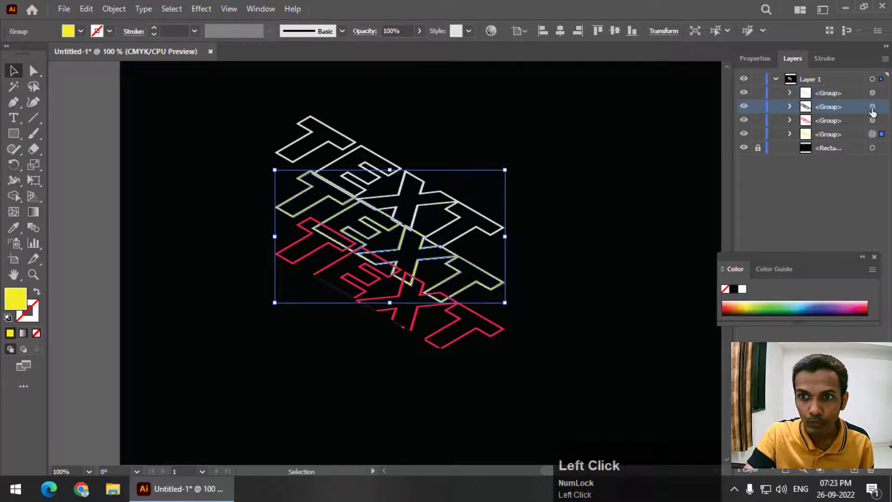
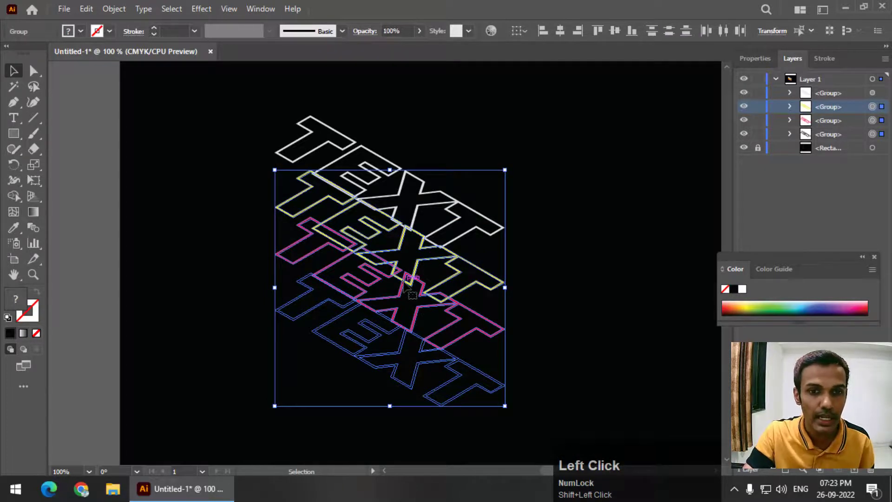
Set Blend Options to 100 Specified Steps and make the yellow-to-red blend between the copies.
{"action": "left_click", "coordinate": [126, 17]}
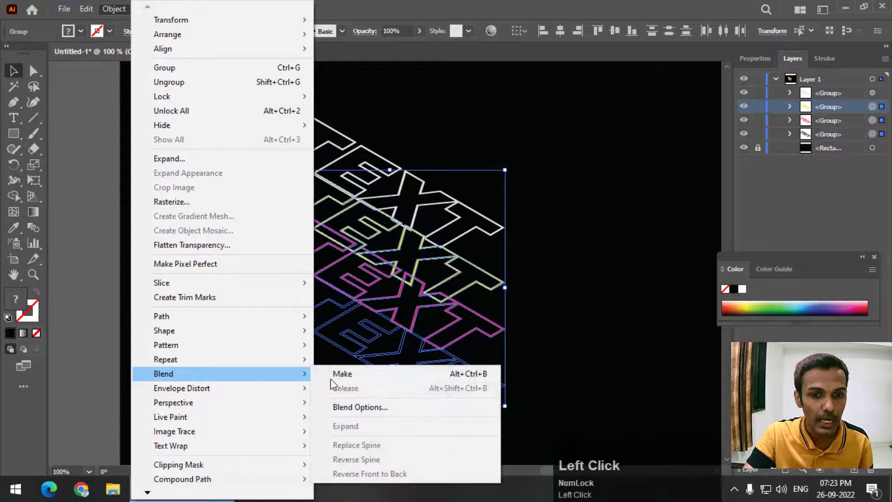
{"action": "left_click", "coordinate": [378, 411]}
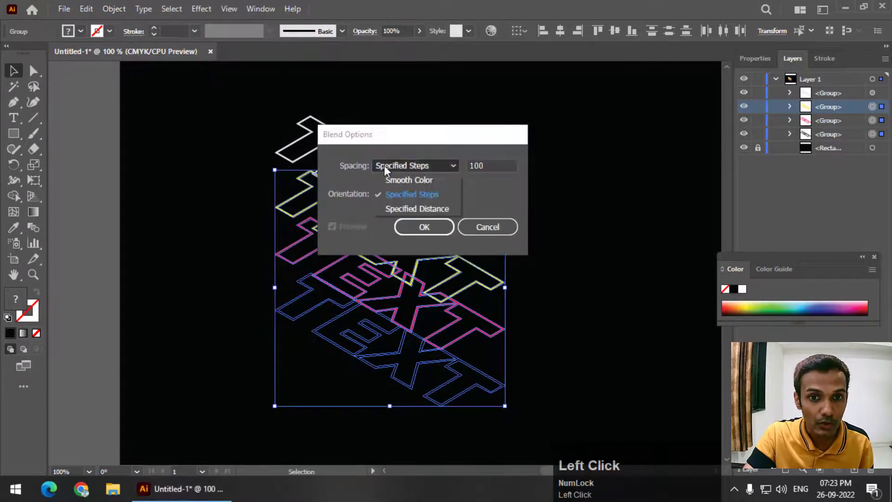
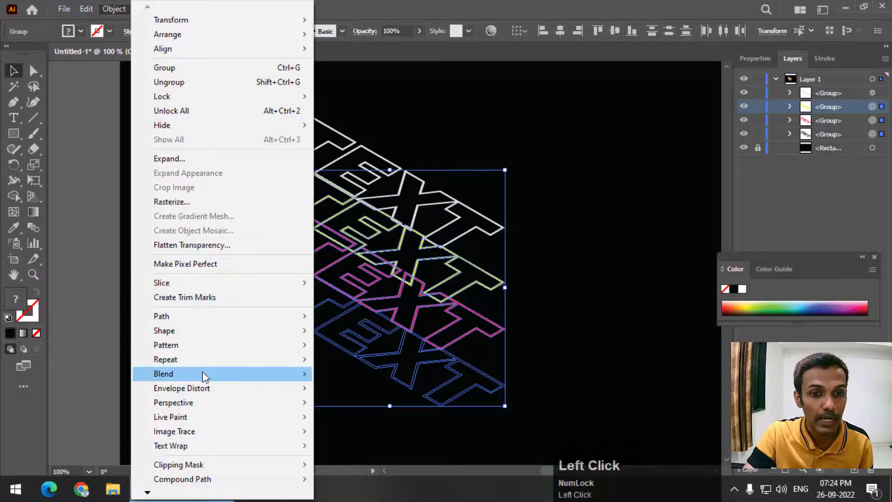
{"action": "left_click_drag", "start_coordinate": [361, 382], "coordinate": [793, 136]}
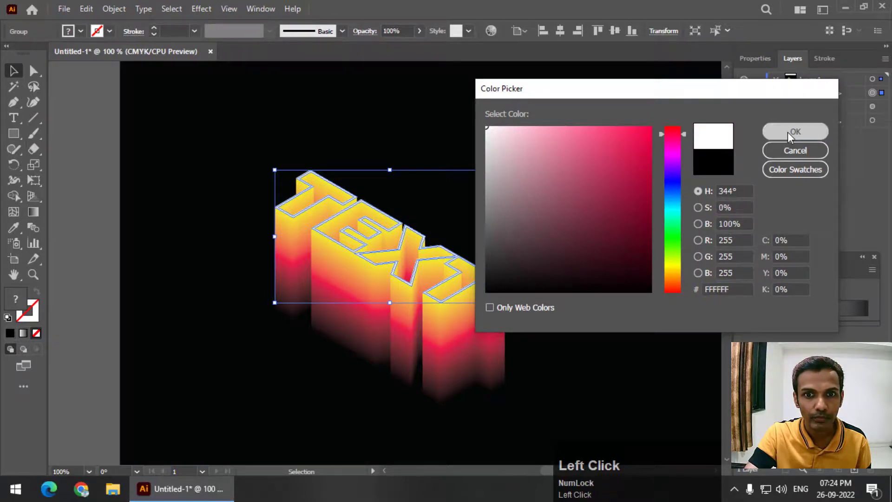